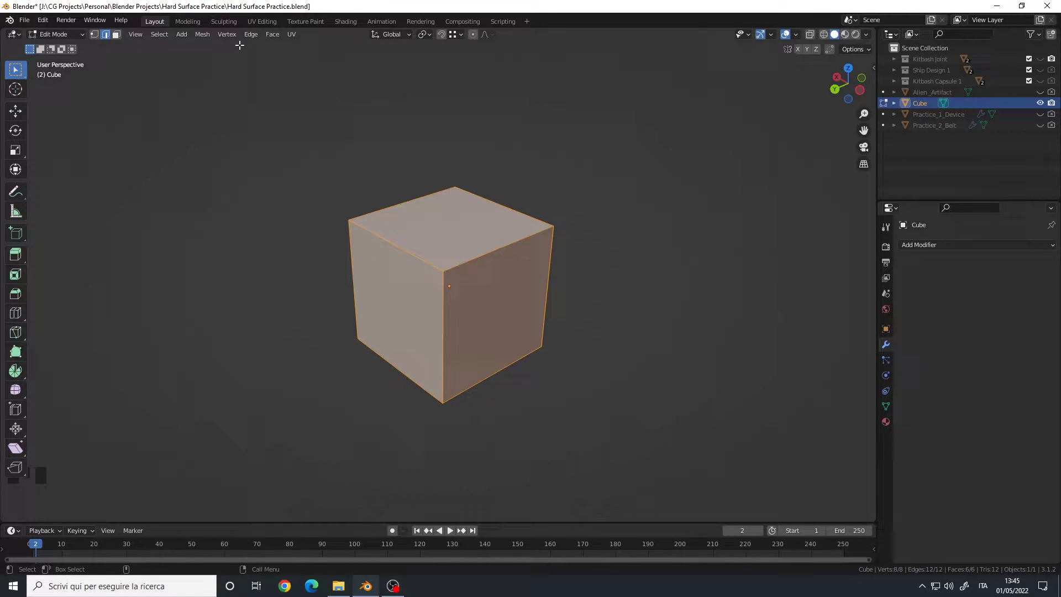
Reveal the Edge menu's operations, hovering Subdivide, for the cube in Edit Mode.
drag(254, 37, 296, 97)
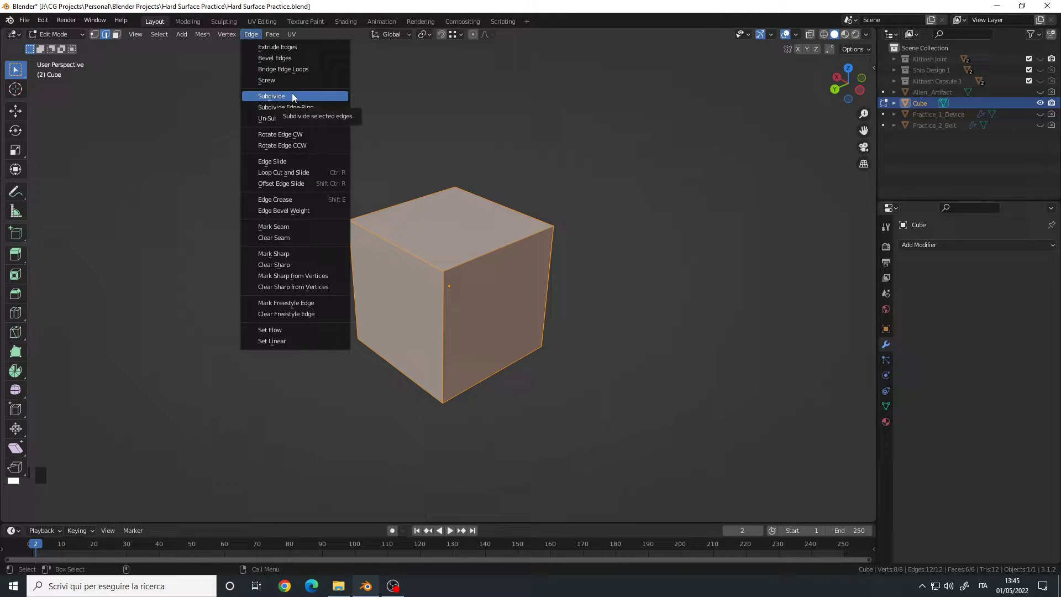
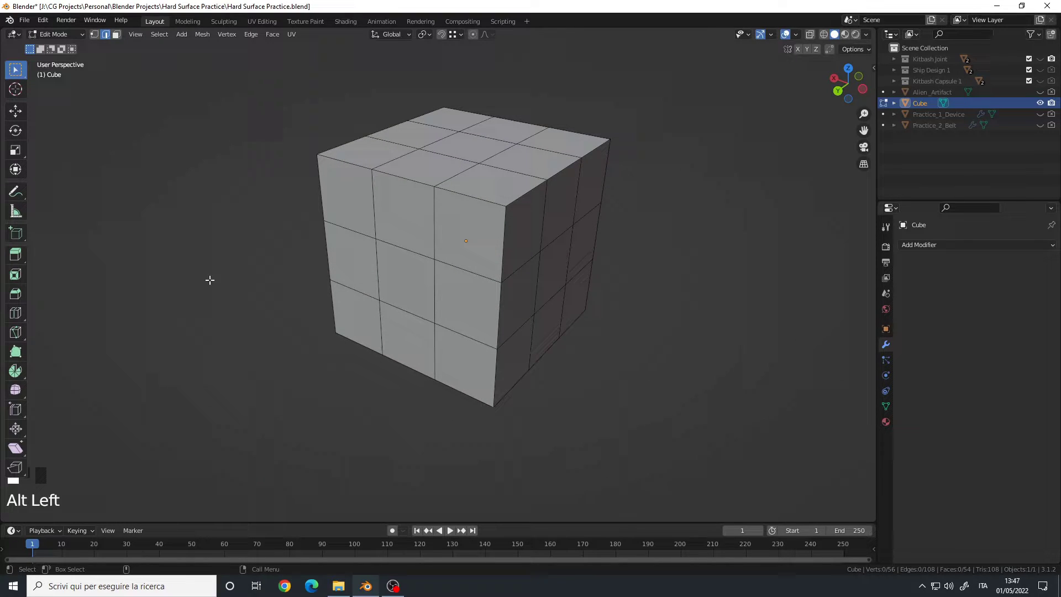
Insert a band of thin horizontal loop cuts around the cube's lower middle face ring.
key(2)
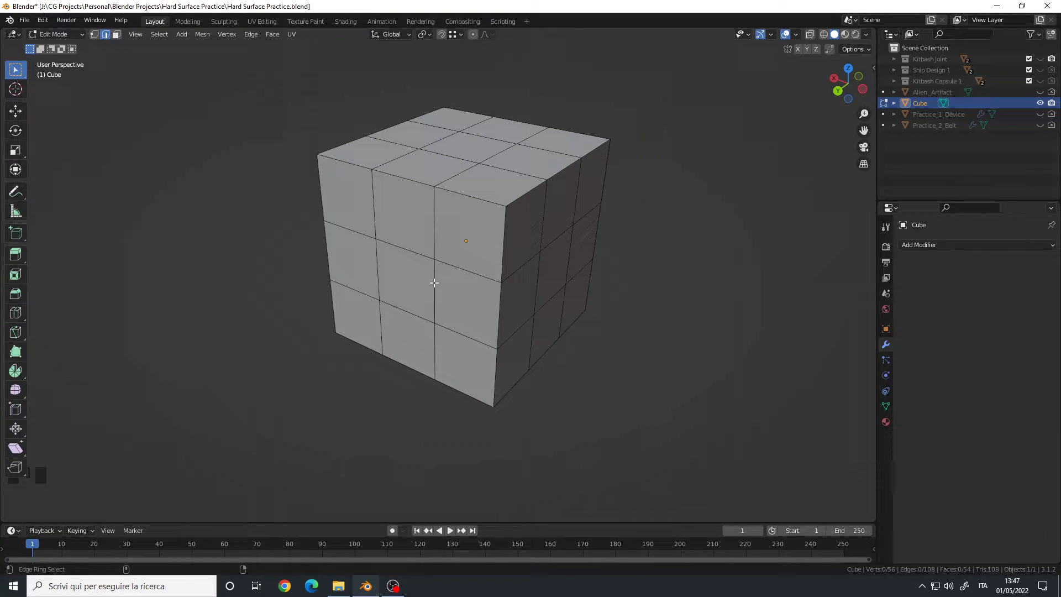
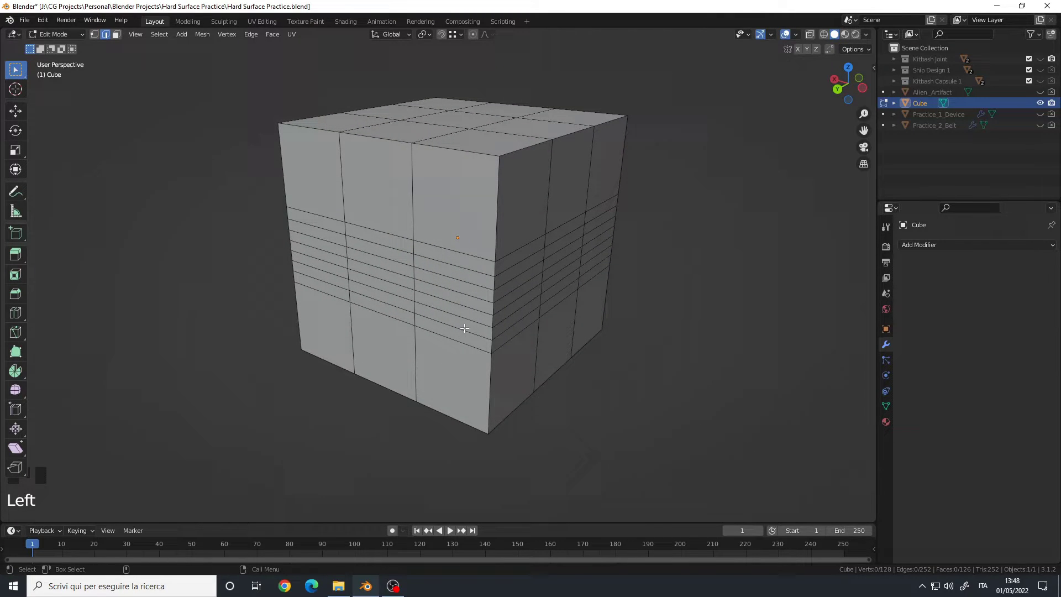
click(446, 271)
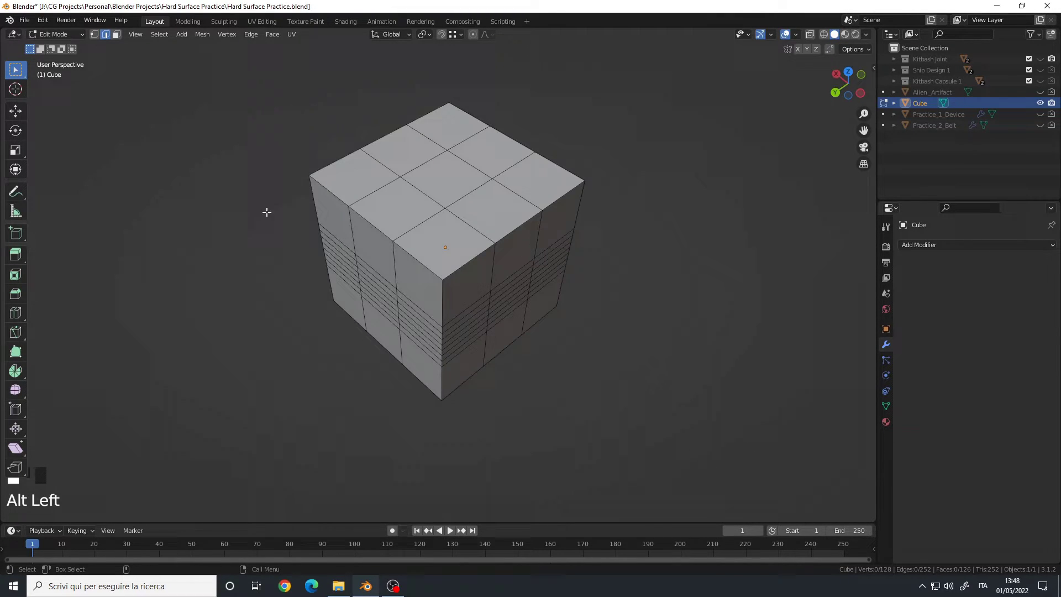
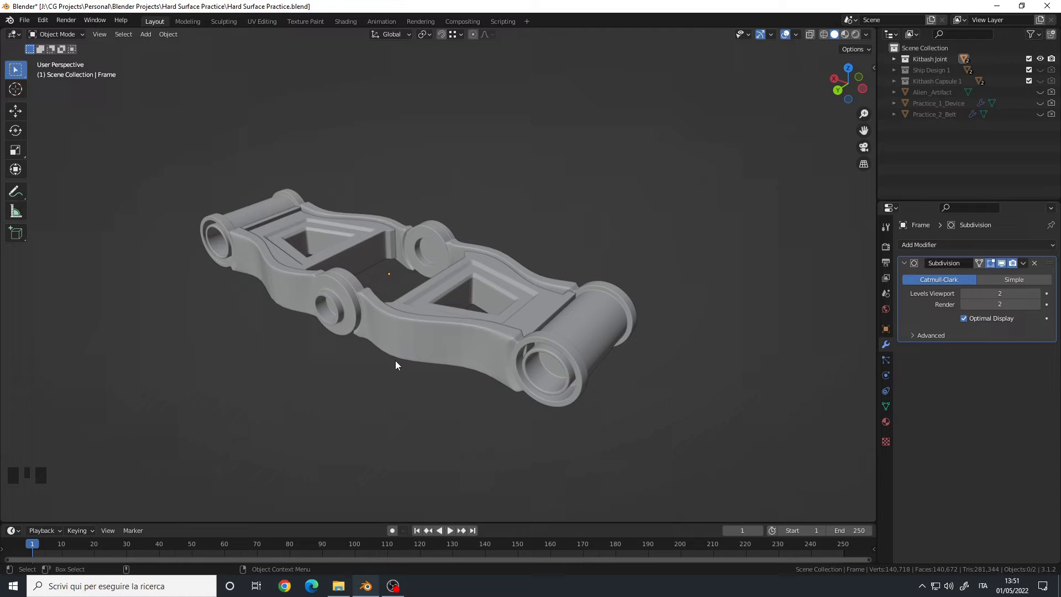
drag(456, 288, 449, 305)
drag(449, 305, 437, 288)
drag(437, 288, 432, 374)
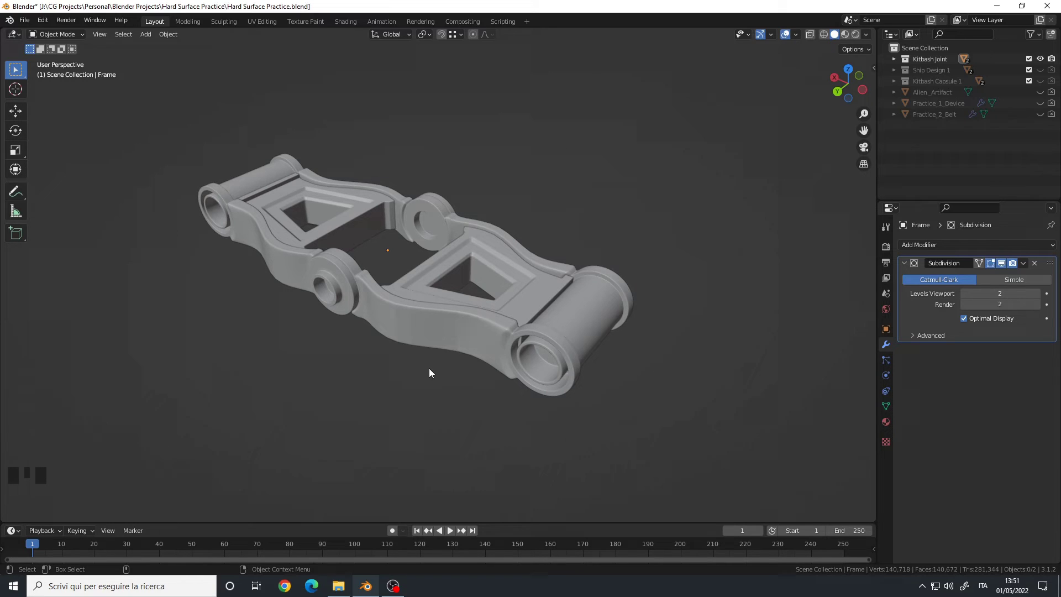